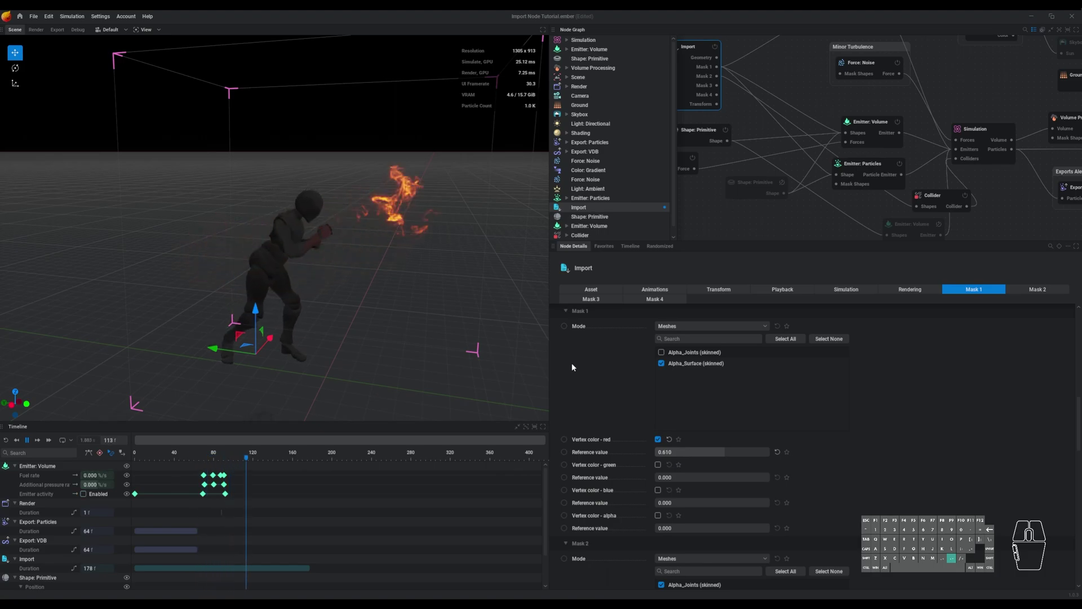
# Step: Stop and reset the simulation, then show the Import node's Mask 2 settings
pyautogui.press('space')
pyautogui.press('.')
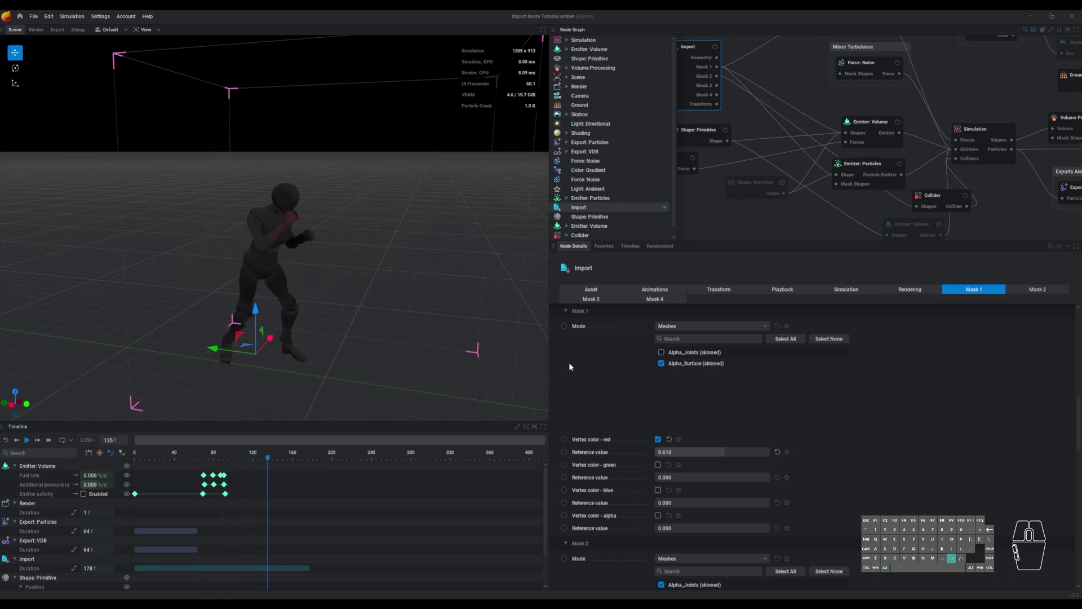
pyautogui.moveTo(722, 111); pyautogui.dragTo(785, 182)
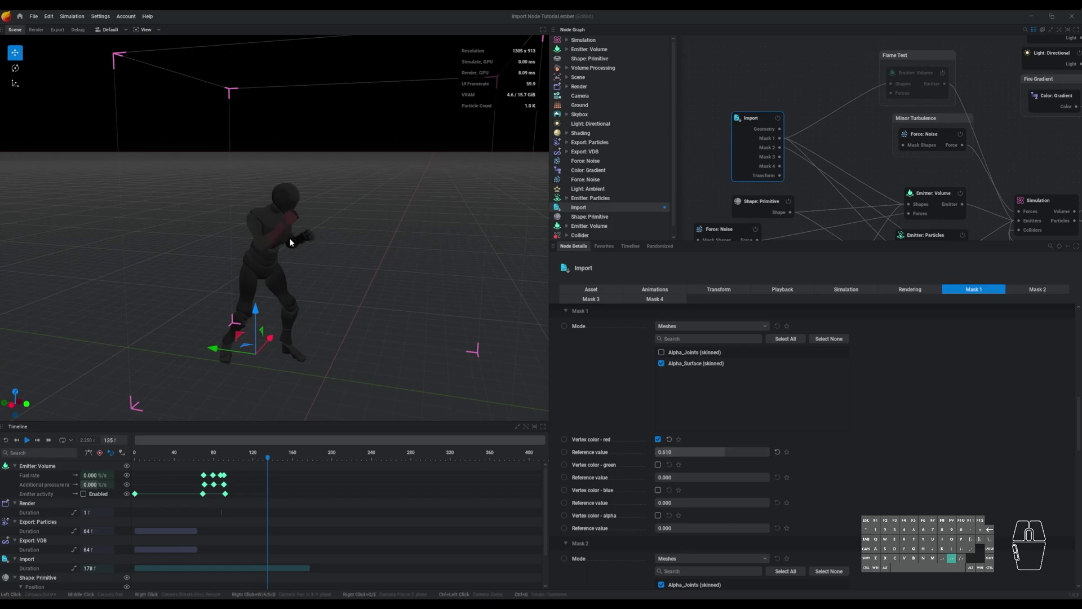
pyautogui.click(949, 78)
pyautogui.click(914, 79)
pyautogui.click(741, 143)
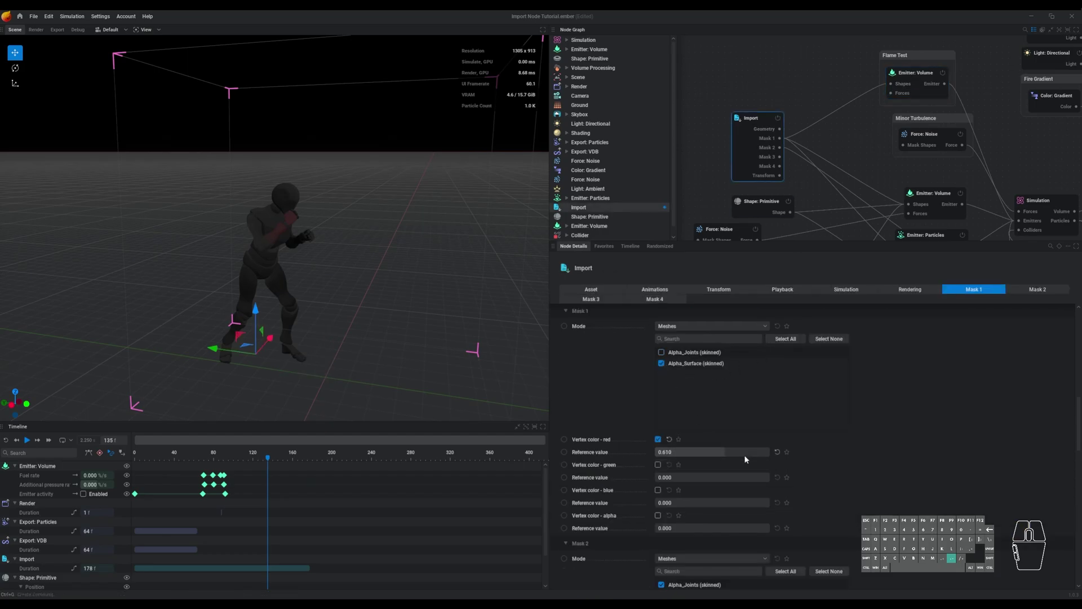
# Step: Test the red vertex-color mask reference value during playback, leaving it at 0.610, and reset to frame one
pyautogui.moveTo(697, 454); pyautogui.dragTo(637, 461)
pyautogui.press('space')
pyautogui.moveTo(675, 455); pyautogui.dragTo(766, 474)
pyautogui.moveTo(746, 451); pyautogui.dragTo(764, 453)
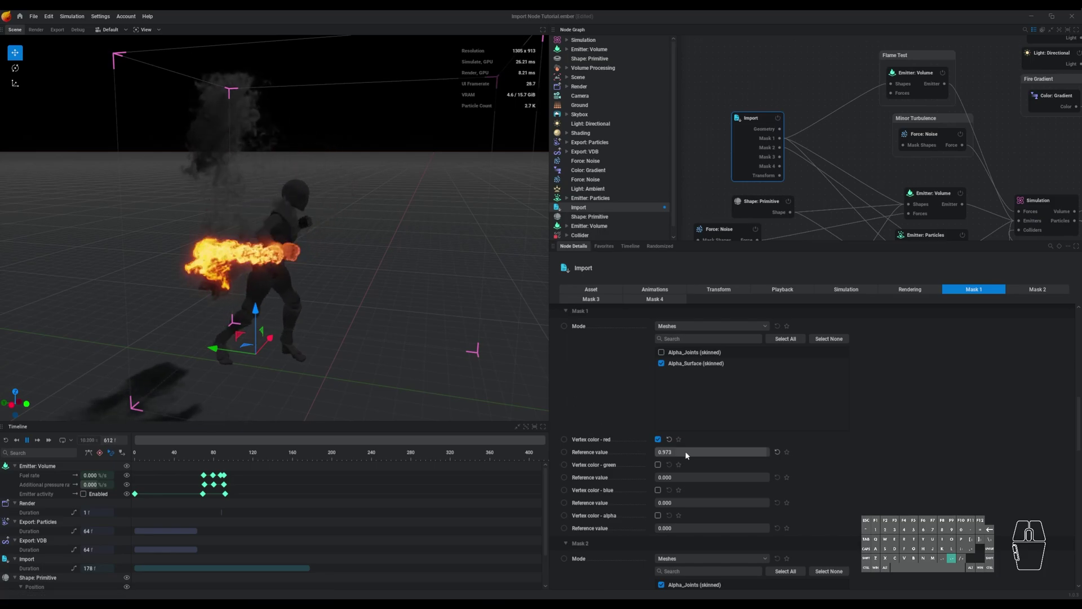
pyautogui.press('space')
pyautogui.press('ctrl+r')
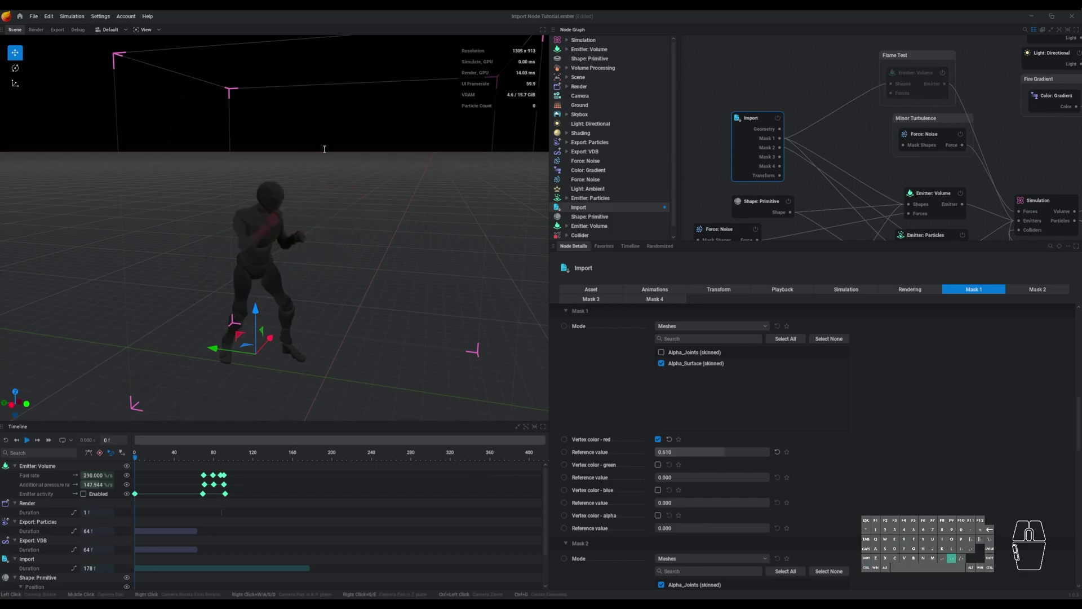
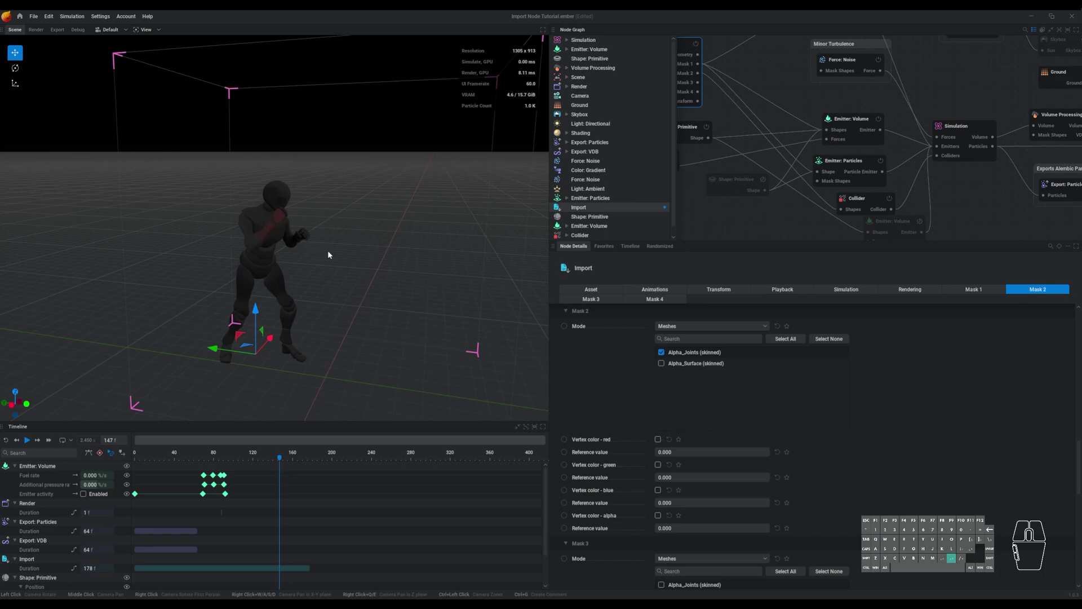
pyautogui.moveTo(383, 265); pyautogui.dragTo(391, 261)
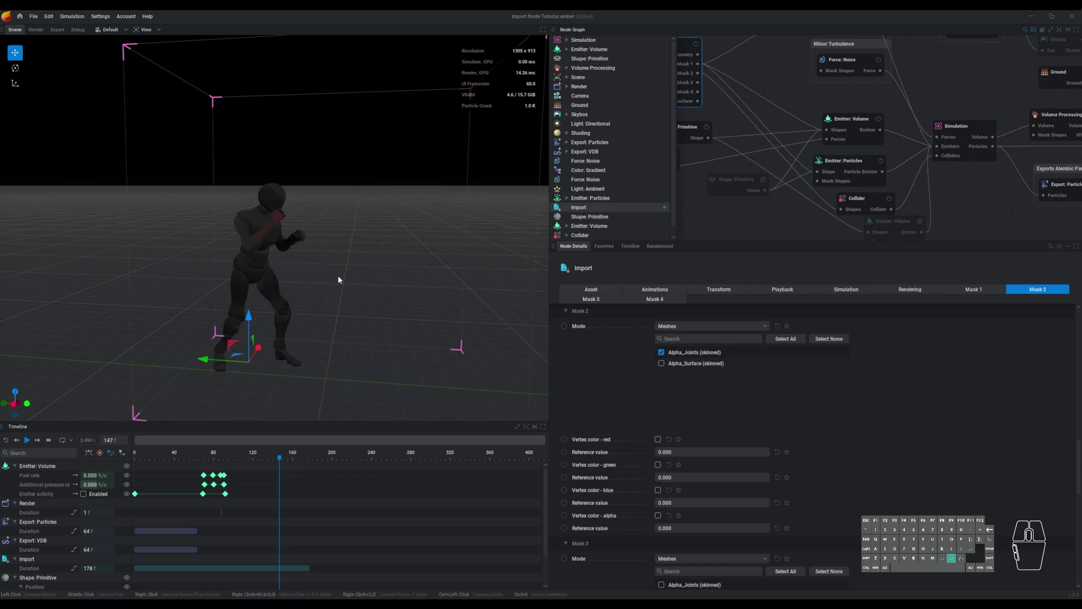
# Step: In the Simulation node's size settings, reduce the Z voxel count to about 123
pyautogui.moveTo(253, 319); pyautogui.dragTo(255, 389)
pyautogui.click(325, 354)
pyautogui.click(956, 133)
pyautogui.click(596, 292)
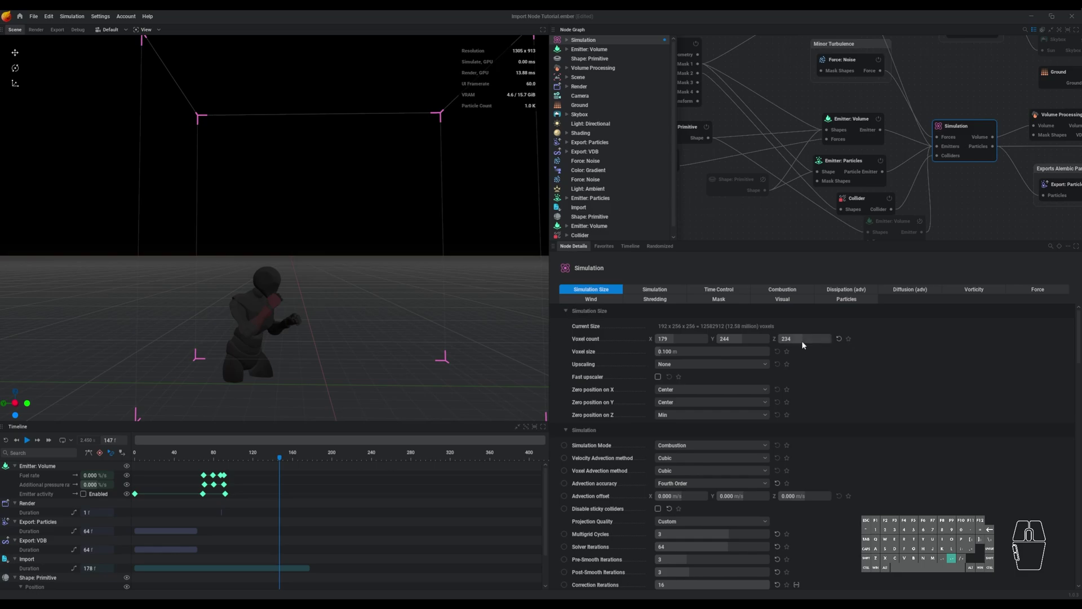
pyautogui.moveTo(812, 344); pyautogui.dragTo(783, 339)
pyautogui.click(687, 389)
# Step: Reduce the X voxel count to about 123 and apply the new 123 × 222 × 123 resolution
pyautogui.middleClick(352, 348)
pyautogui.moveTo(375, 338); pyautogui.dragTo(286, 339)
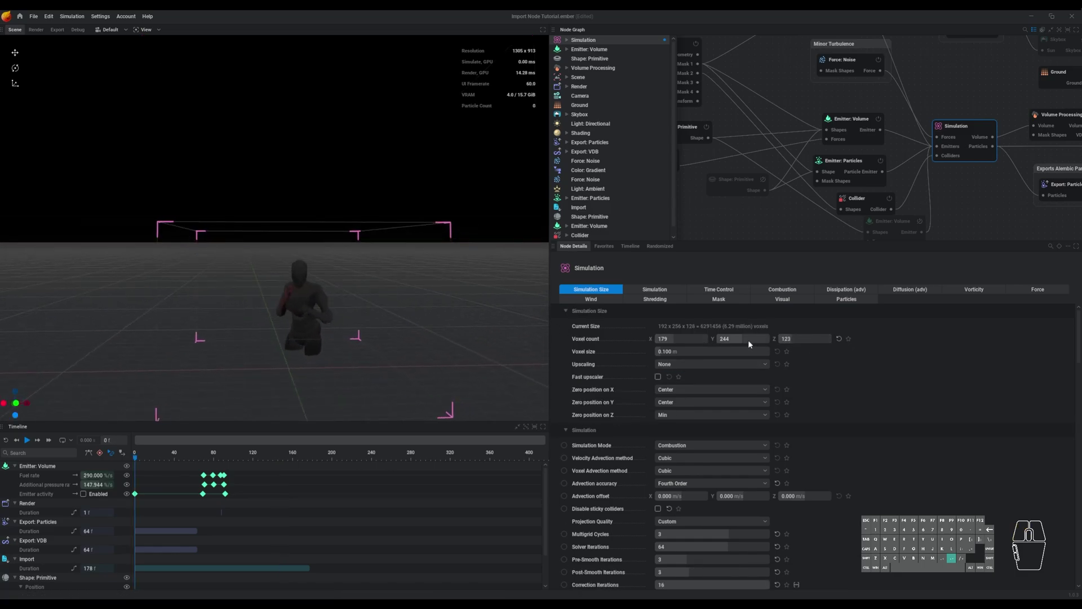
pyautogui.click(698, 341)
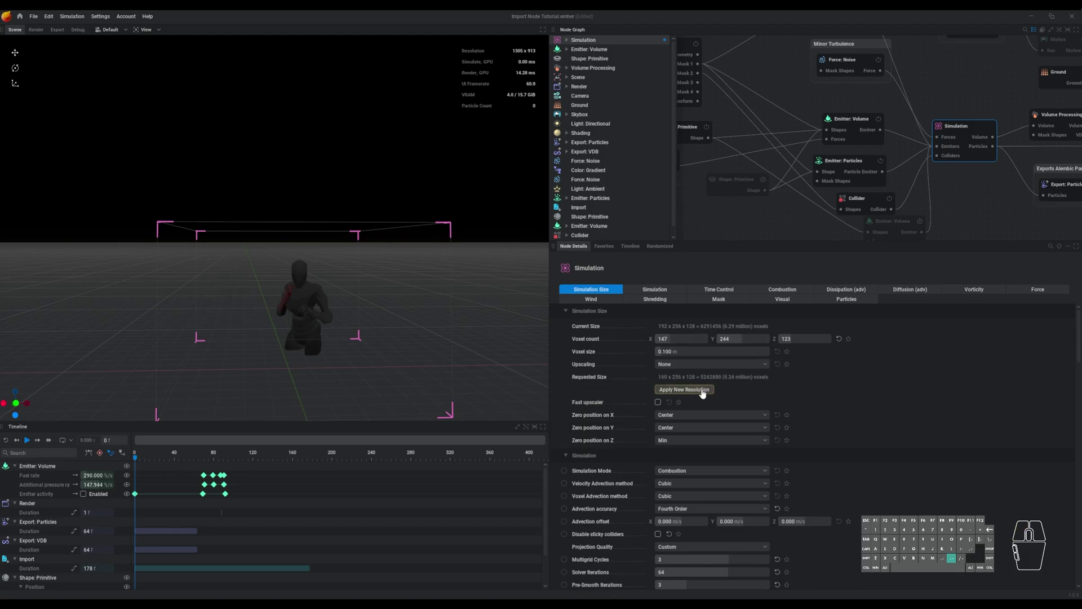
pyautogui.click(708, 393)
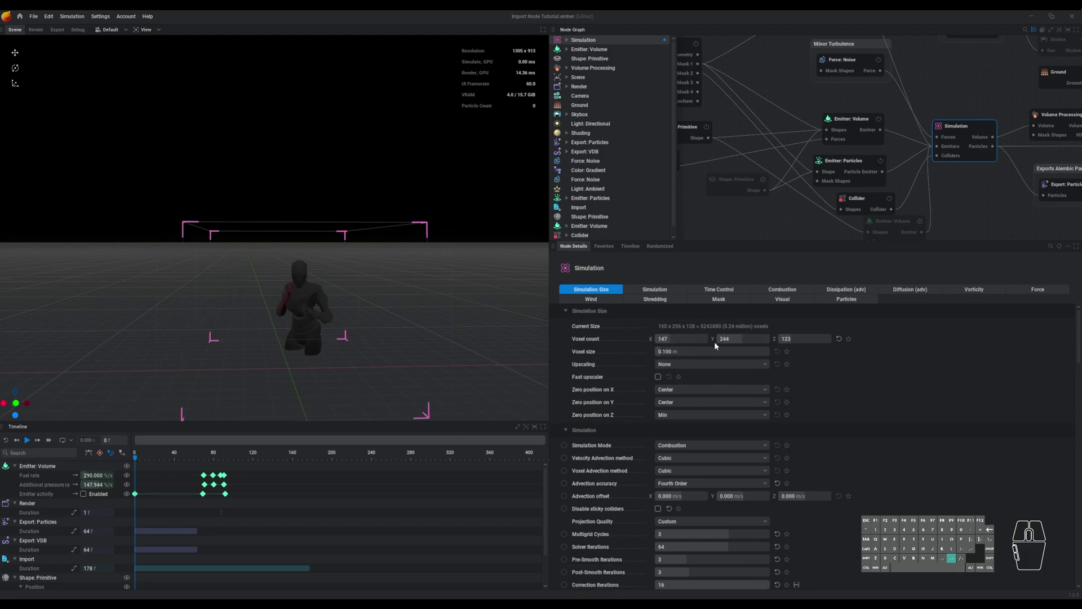
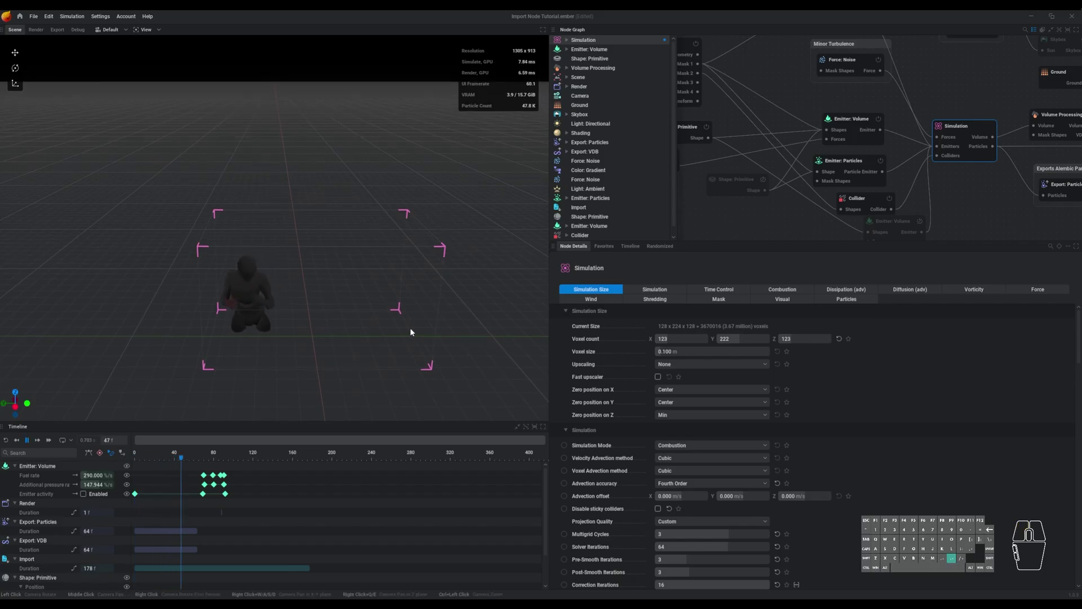
# Step: Play the simulation to see fire emitting from the figure's fist
pyautogui.press('space')
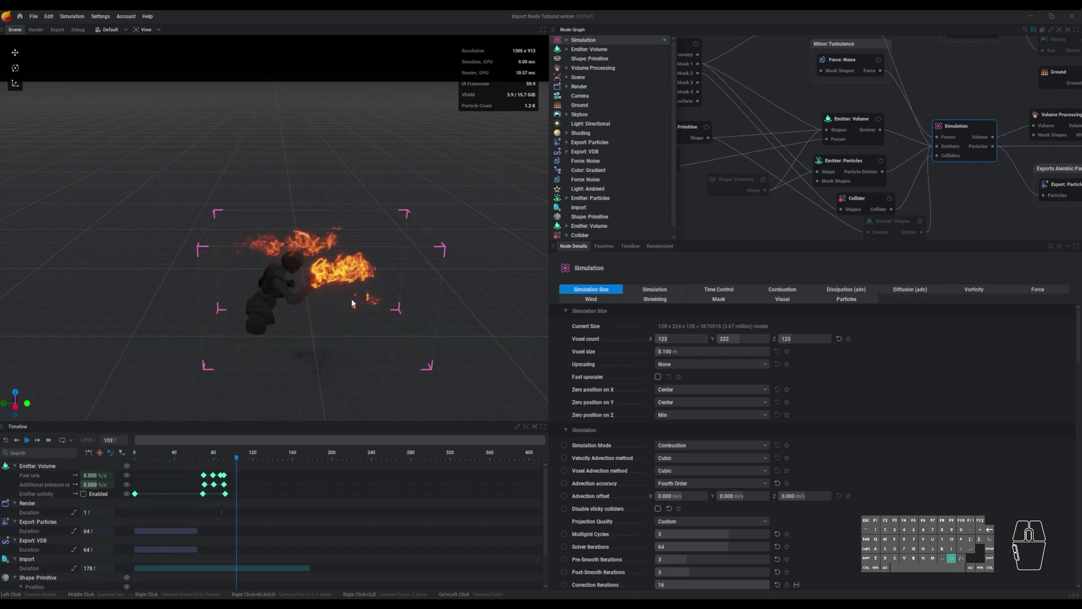
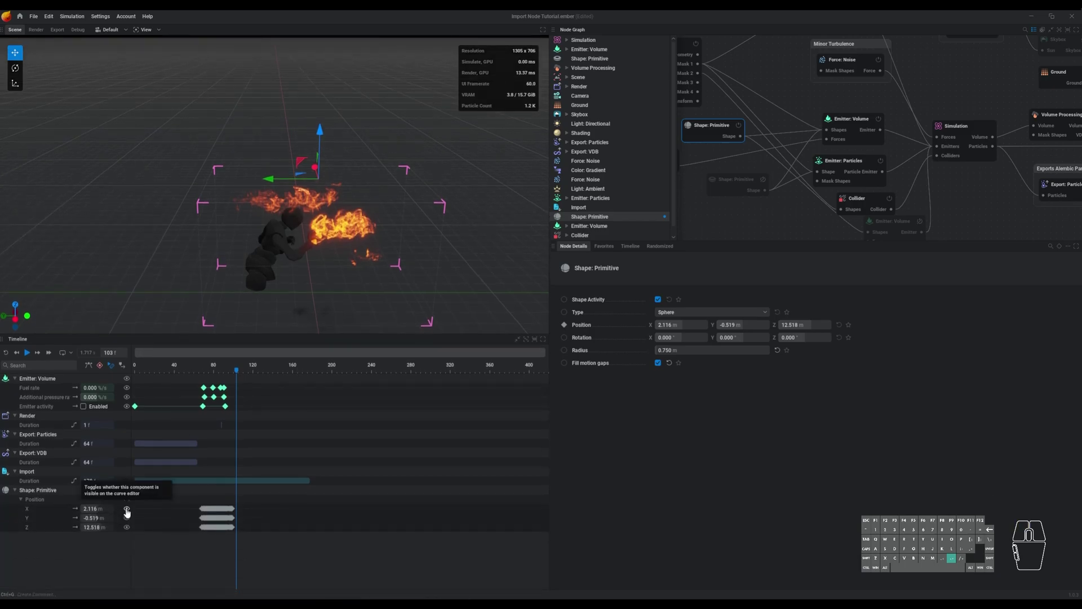
# Step: Show only the sphere's Position Z curve in the timeline curve editor
pyautogui.click(132, 512)
pyautogui.click(127, 518)
pyautogui.click(185, 546)
pyautogui.click(160, 562)
pyautogui.click(94, 370)
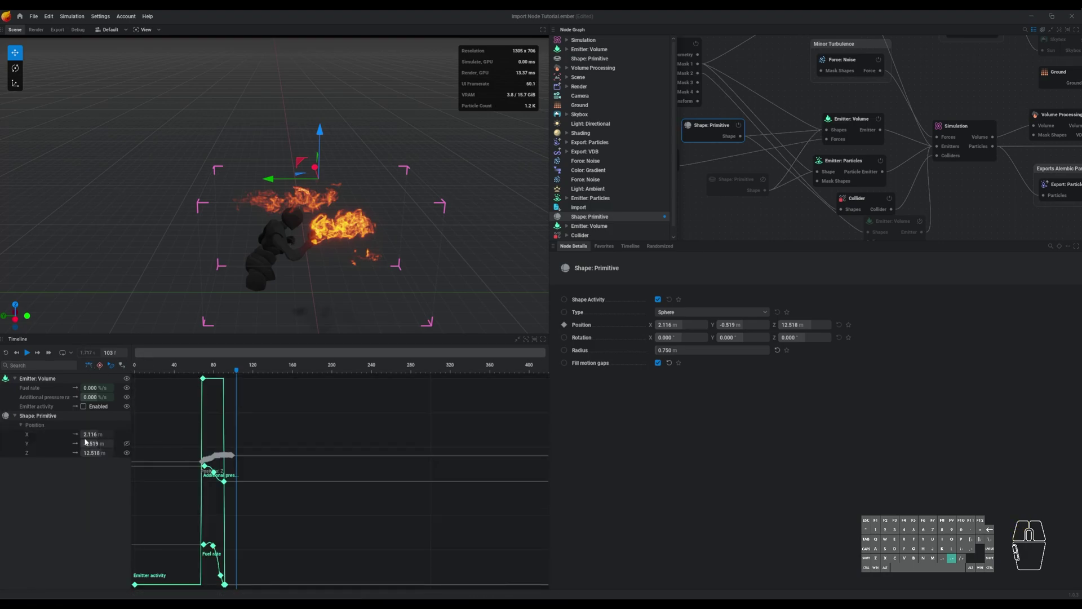
pyautogui.click(131, 391)
pyautogui.click(133, 399)
pyautogui.click(132, 407)
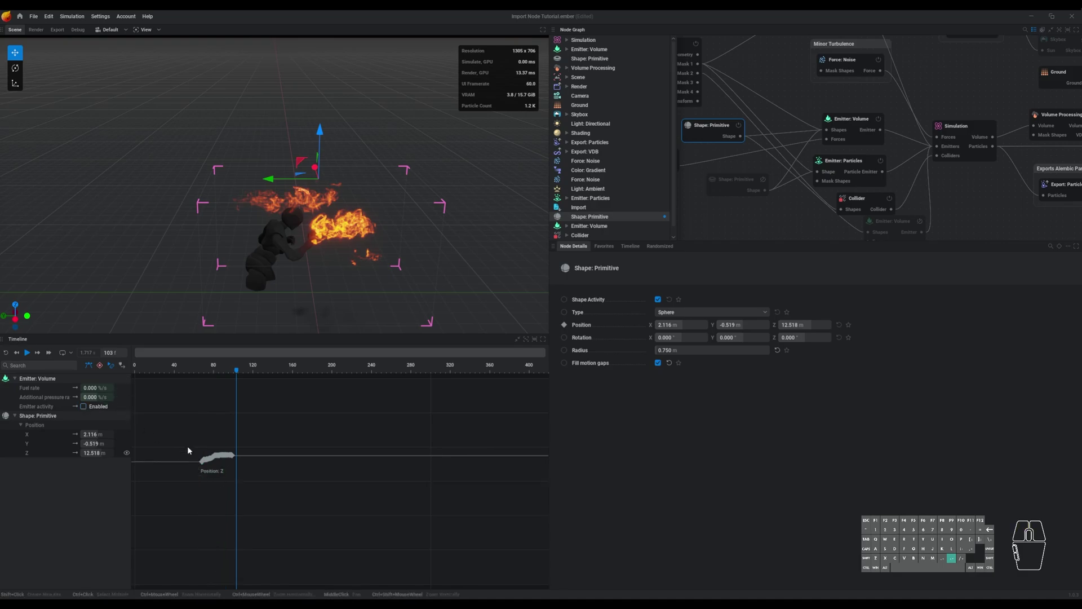
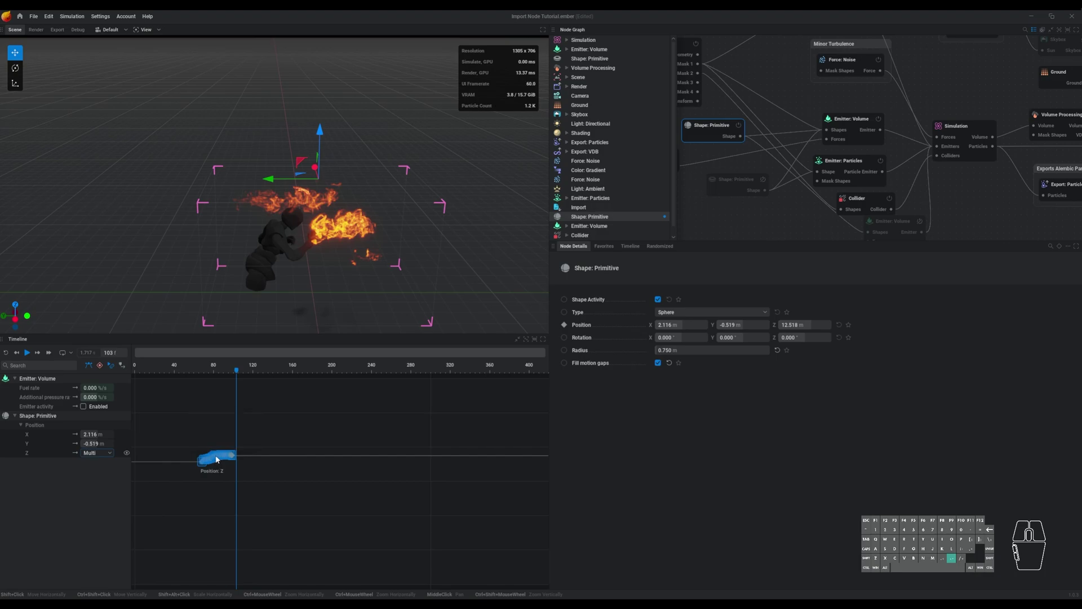
# Step: Drag the Position Z keyframes down so the sphere sits around 5.756 m at the fist
pyautogui.moveTo(223, 458); pyautogui.dragTo(218, 465)
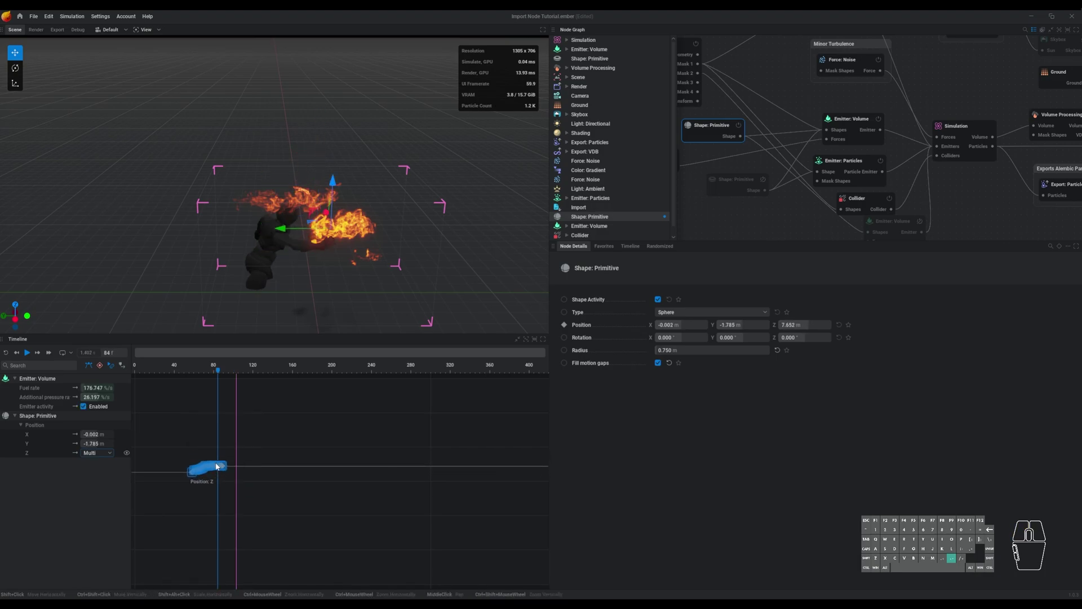
pyautogui.press('ctrl+z')
pyautogui.click(184, 435)
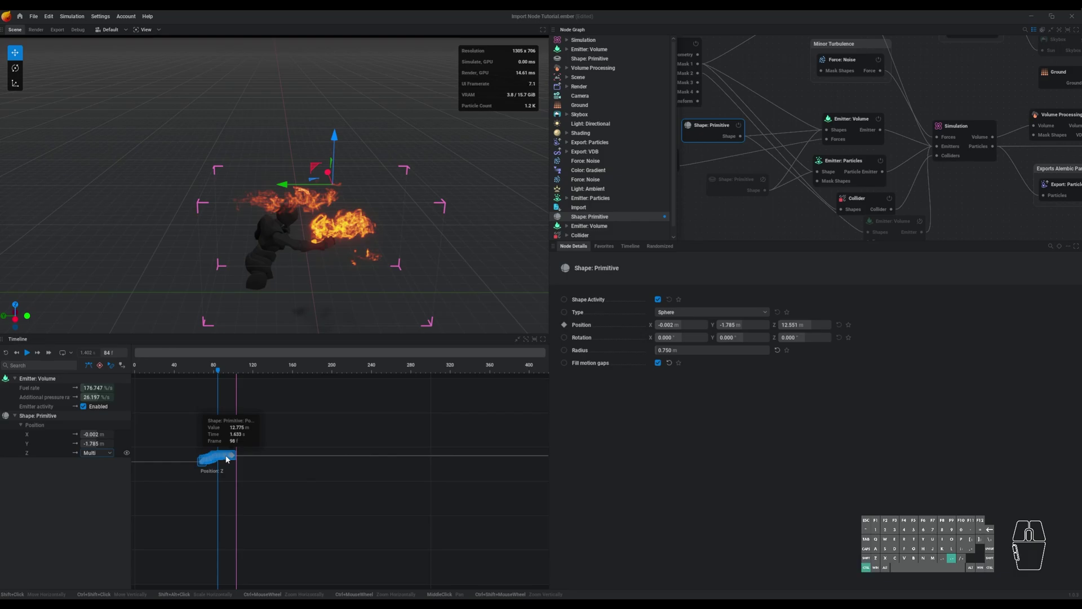
pyautogui.moveTo(228, 459); pyautogui.dragTo(229, 475)
pyautogui.moveTo(311, 291); pyautogui.dragTo(308, 262)
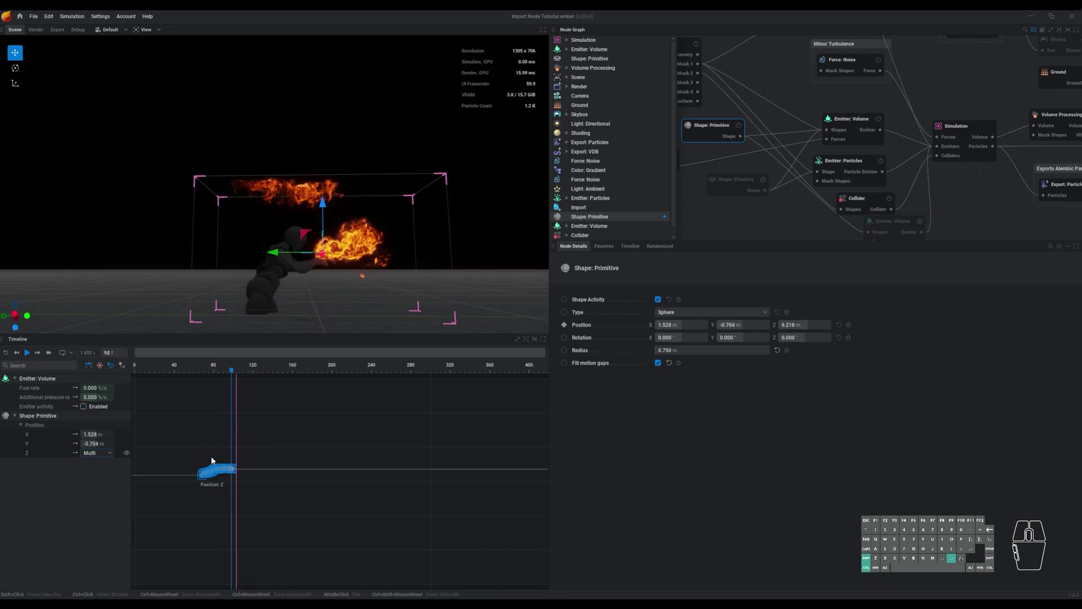
# Step: Scrub to a later frame to check alignment, then reset and replay the simulation
pyautogui.moveTo(221, 472); pyautogui.dragTo(222, 474)
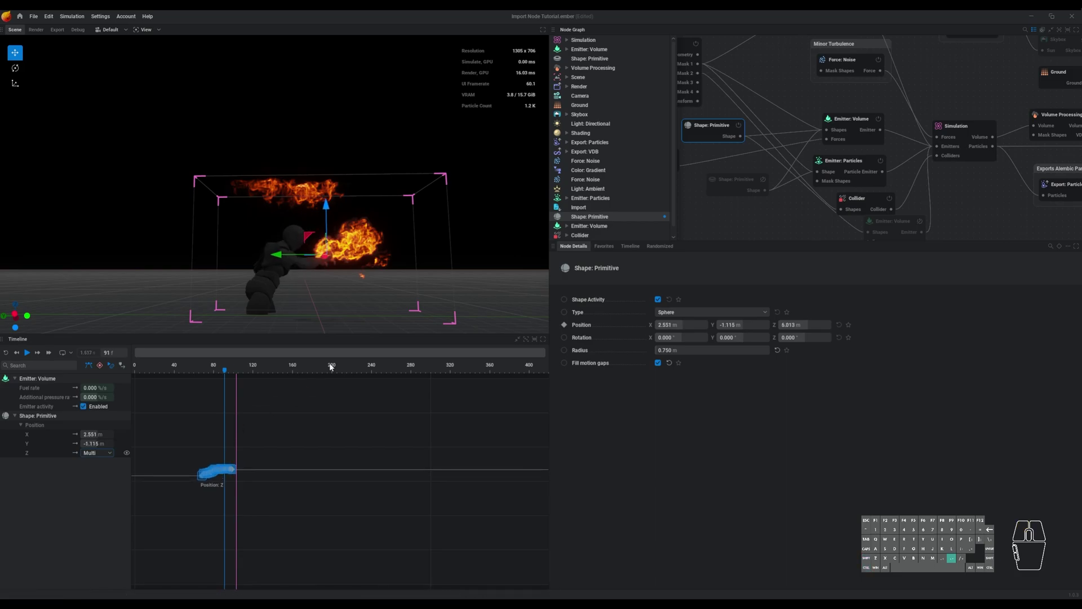
pyautogui.press('ctrl+r')
pyautogui.press('space')
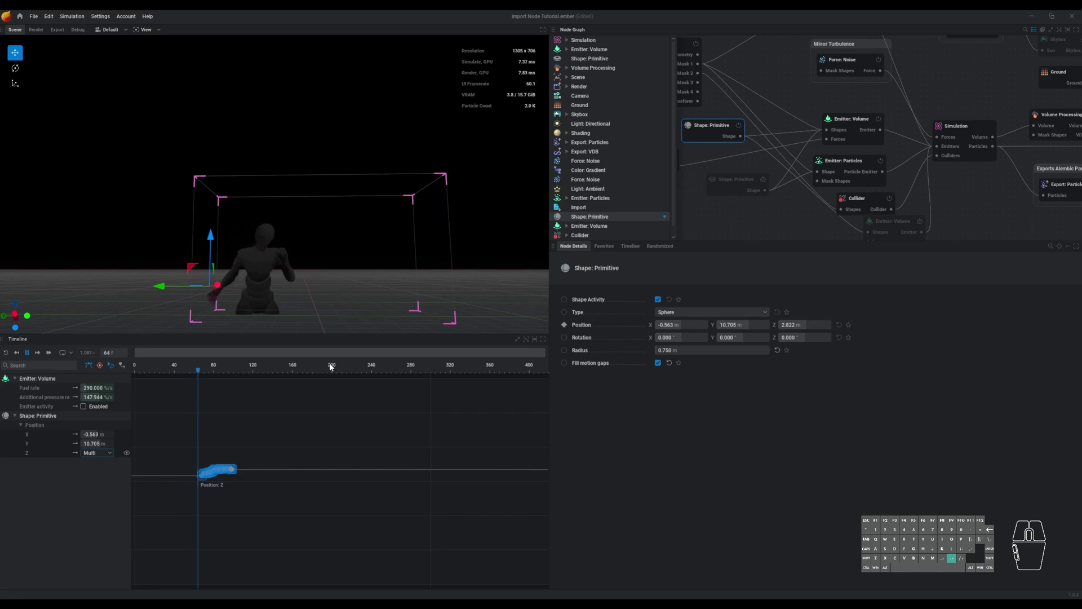
pyautogui.press('space')
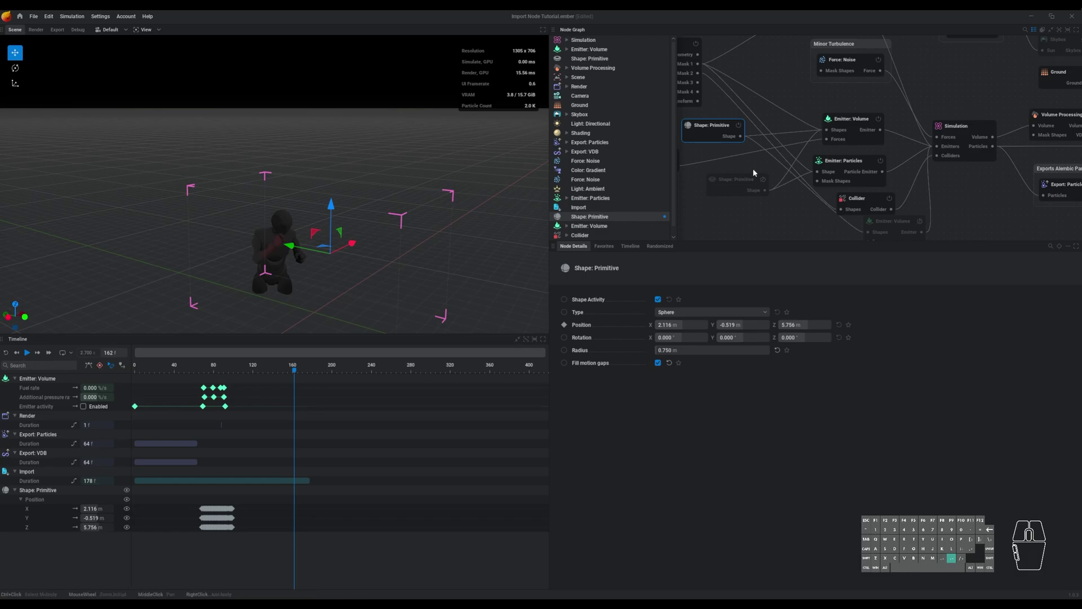
# Step: Show the Camera node, then the Render node's 1400 × 1400 PNG export settings into 'bug test3'
pyautogui.moveTo(799, 215); pyautogui.dragTo(681, 263)
pyautogui.moveTo(848, 132); pyautogui.dragTo(903, 179)
pyautogui.click(903, 179)
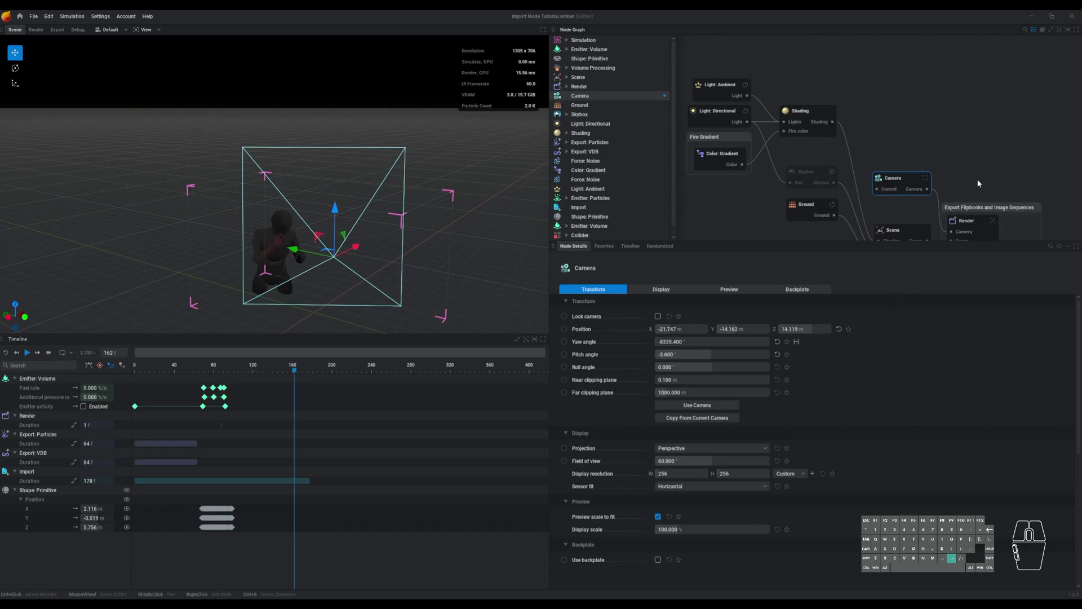
pyautogui.click(978, 233)
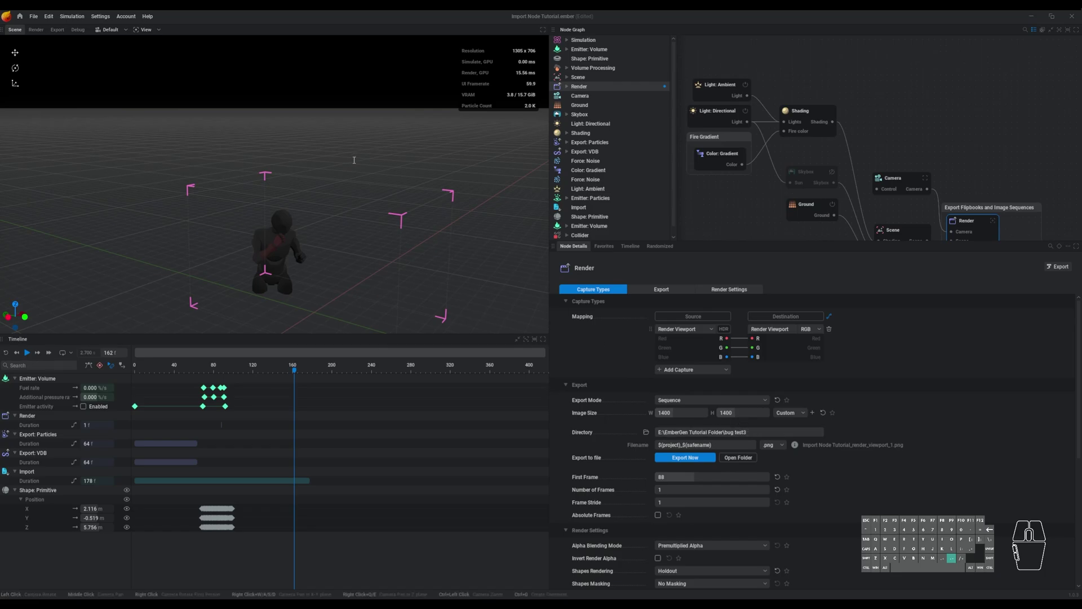
pyautogui.middleClick(961, 420)
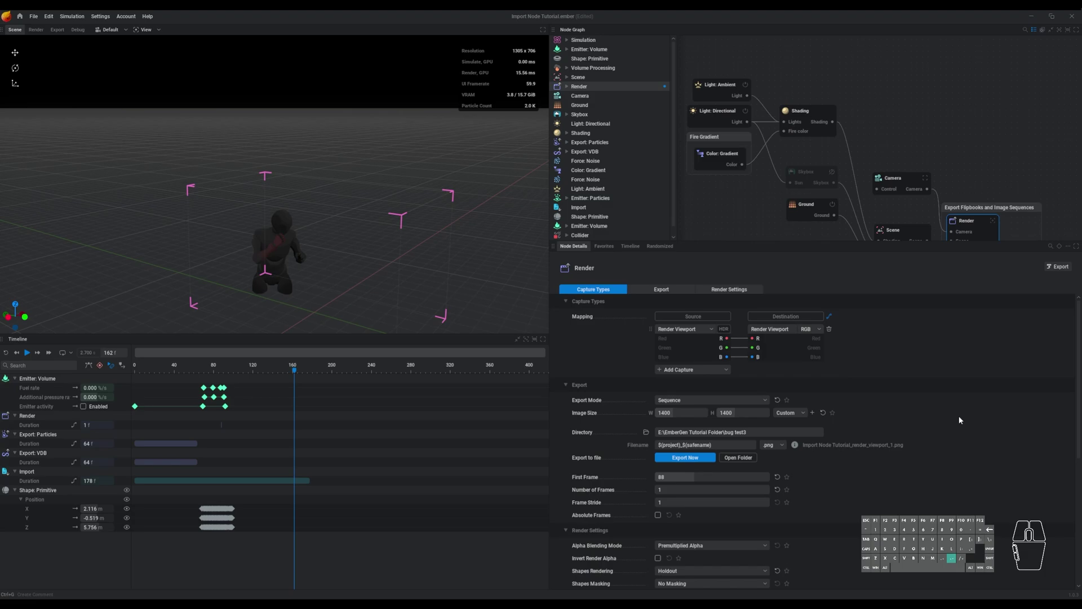